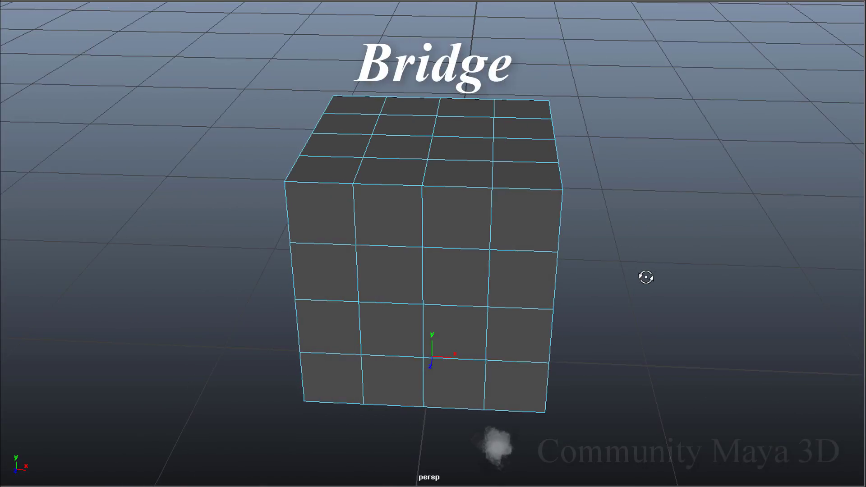
# Delete two stacked front faces, then select the faces above and below the hole
pyautogui.click(475, 256)
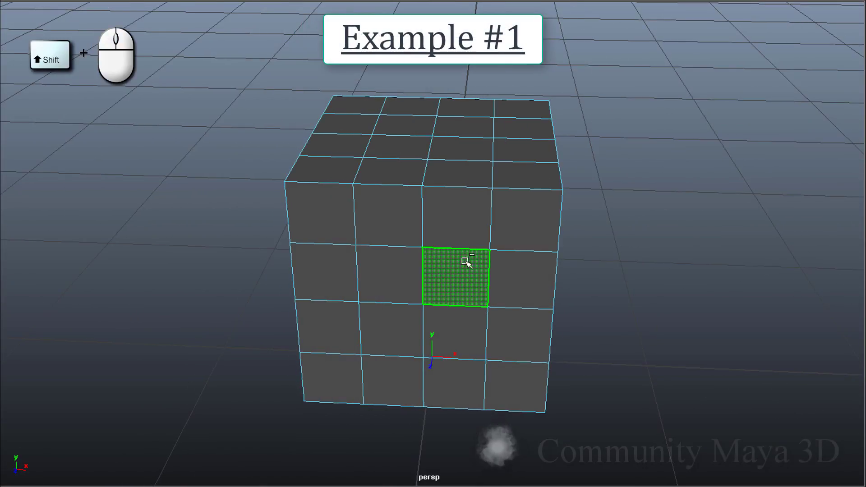
pyautogui.click(462, 319)
pyautogui.press('Delete')
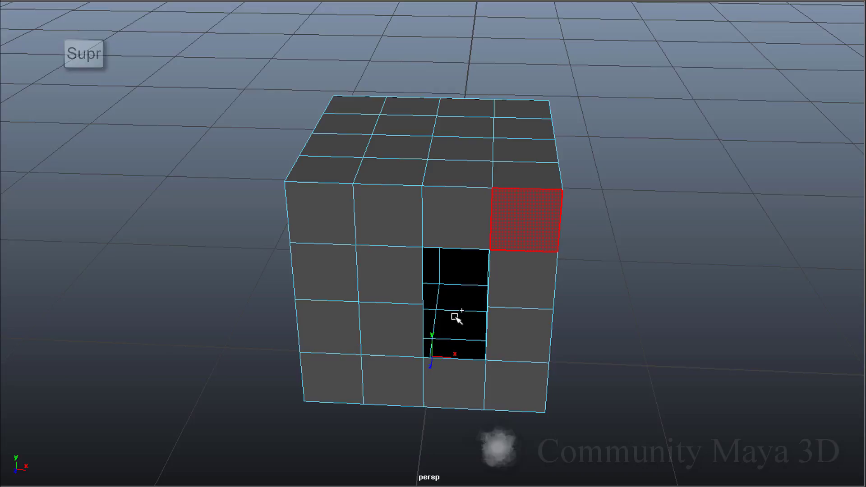
pyautogui.click(459, 235)
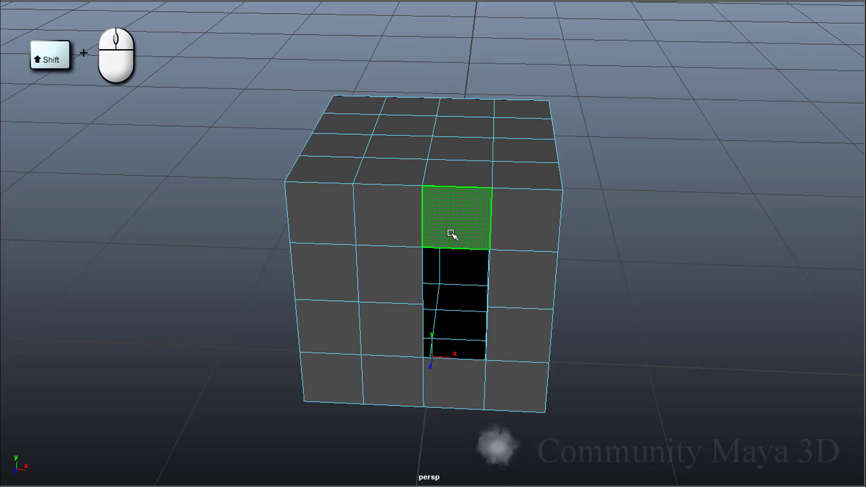
pyautogui.click(455, 371)
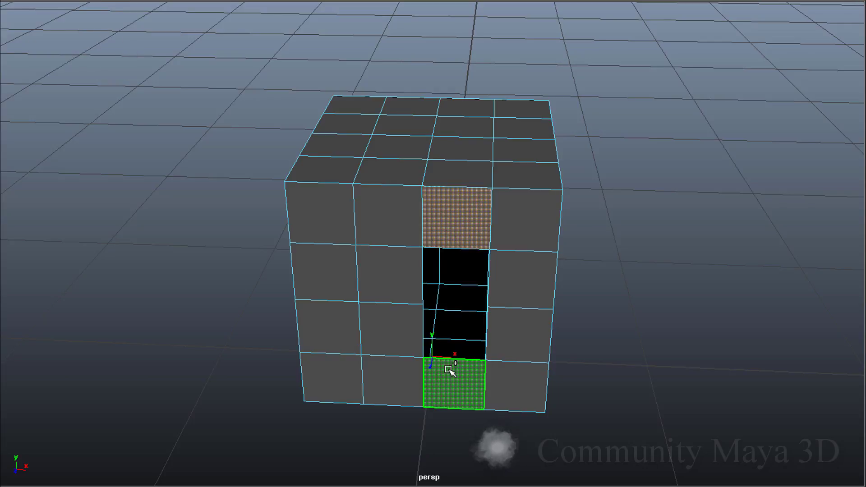
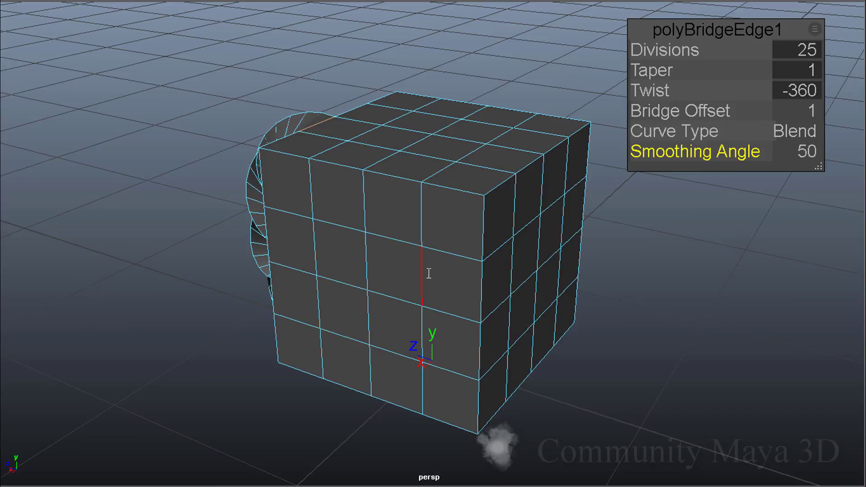
# Bring up the cube's component marking menu to switch to Edge mode
pyautogui.rightClick(393, 264)
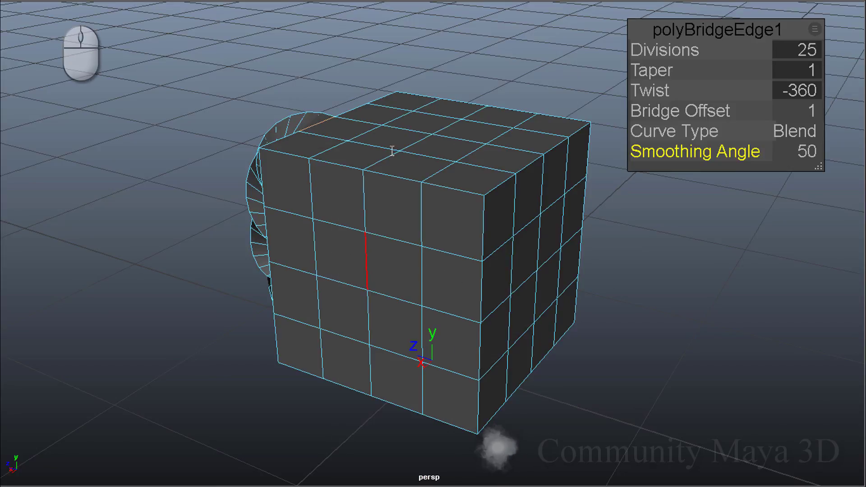
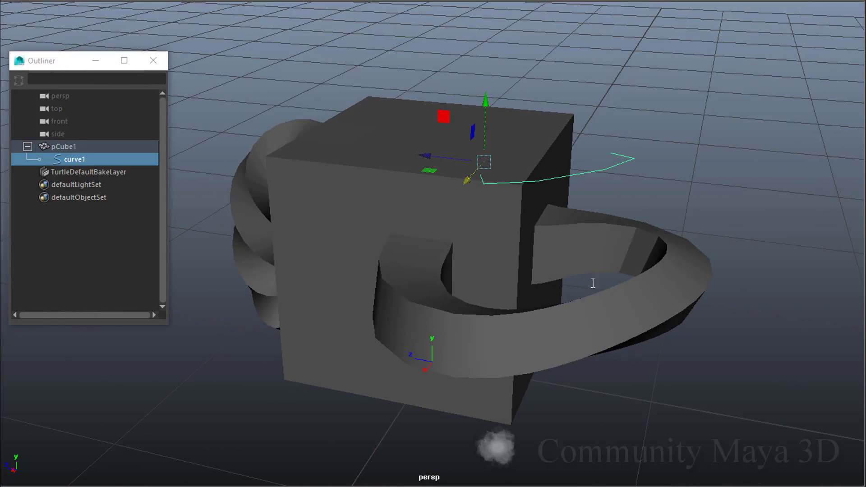
# Orbit the view to look down onto the cube and its two bridges
pyautogui.moveTo(511, 257); pyautogui.dragTo(635, 338)
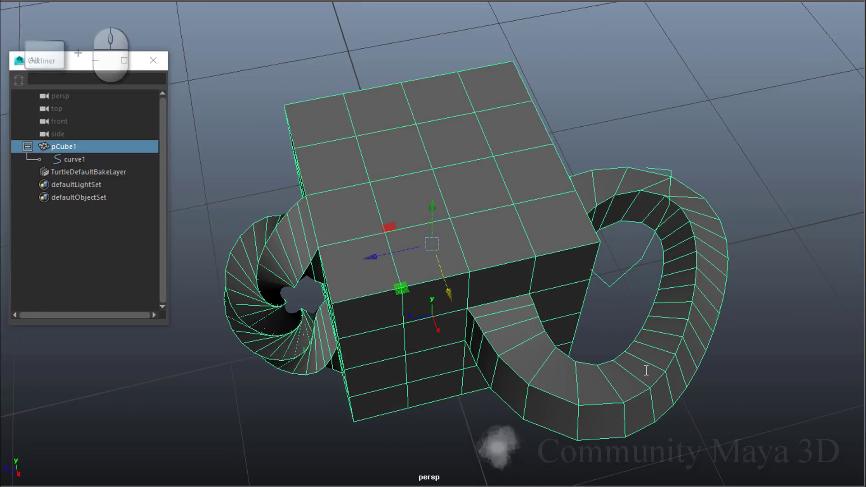
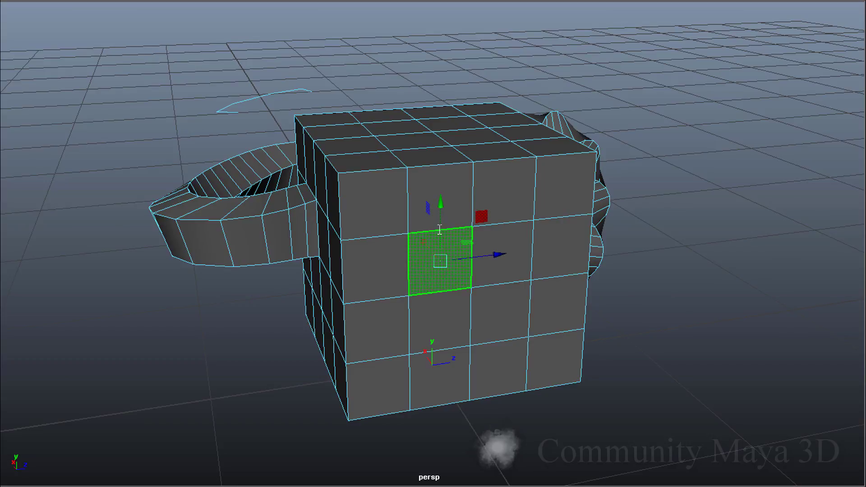
# Delete a front face and select a border edge of the resulting small hole
pyautogui.press('Delete')
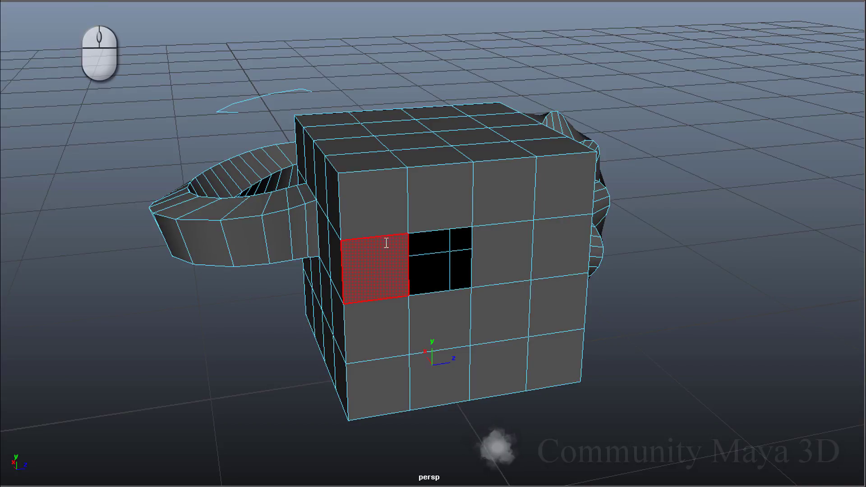
pyautogui.moveTo(387, 241); pyautogui.dragTo(399, 74)
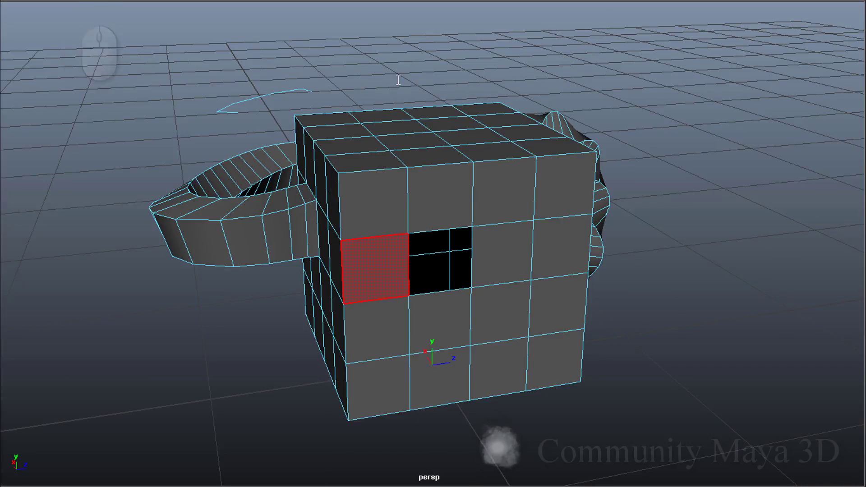
pyautogui.rightClick(407, 256)
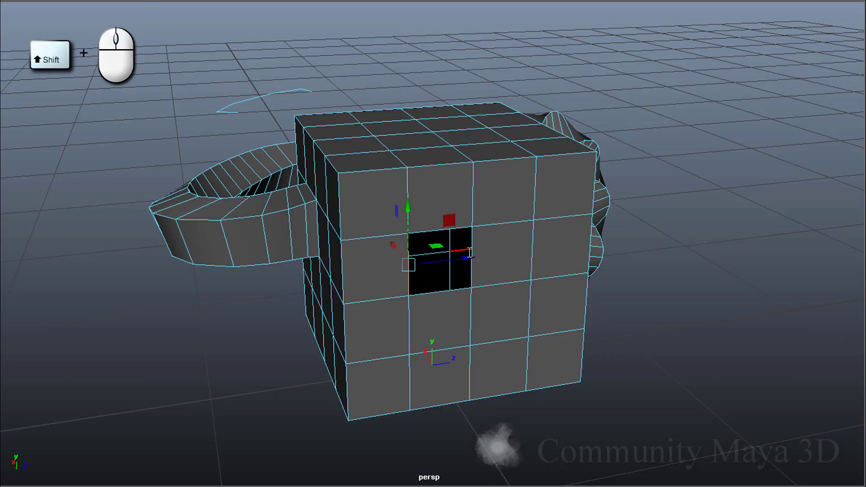
pyautogui.click(474, 245)
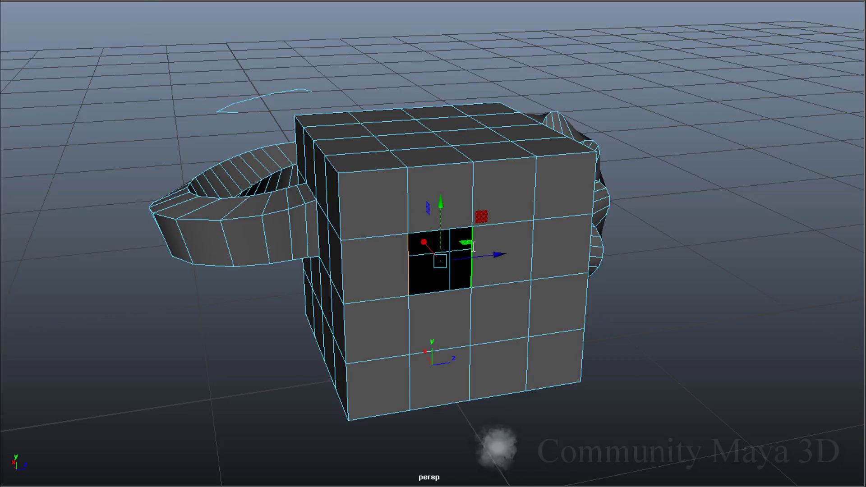
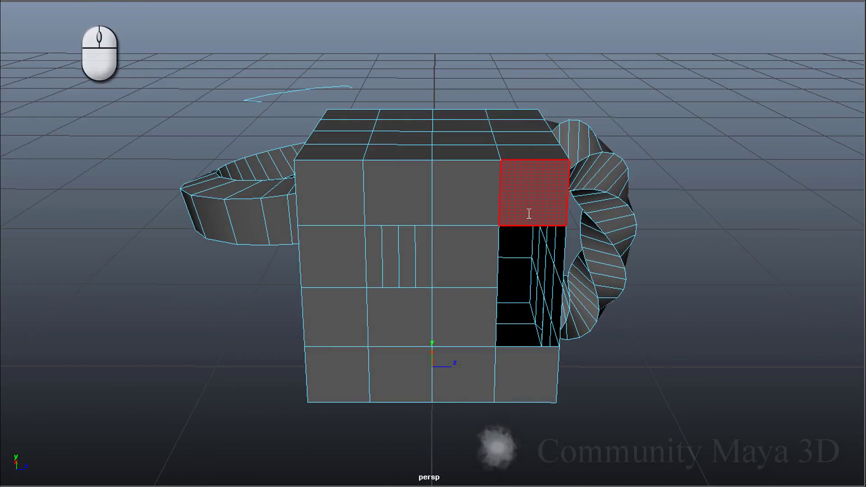
# Switch to Edge mode and select the tall hole's top border edge
pyautogui.rightClick(530, 211)
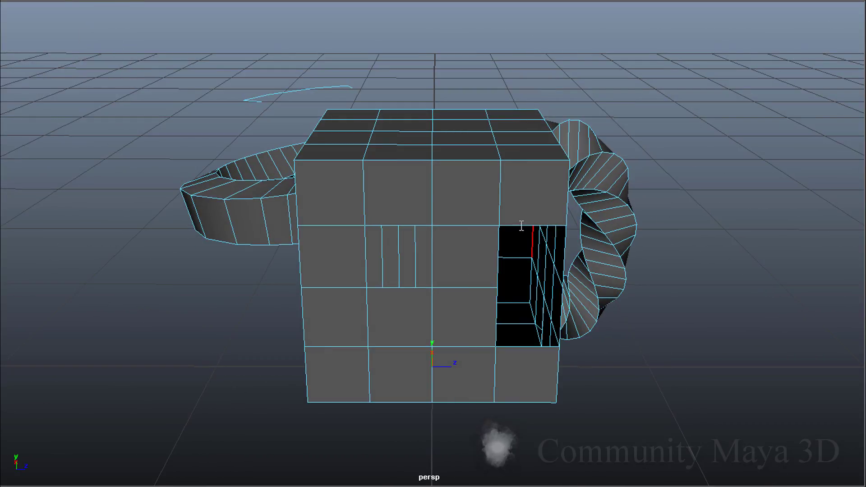
pyautogui.click(523, 216)
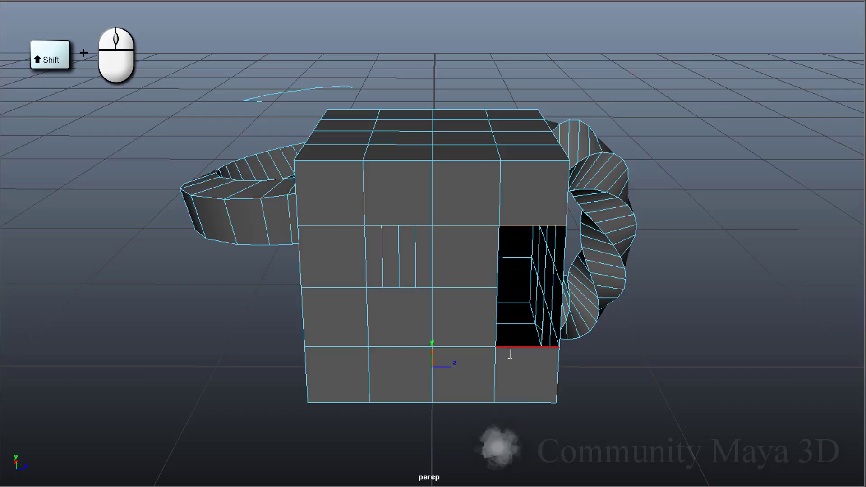